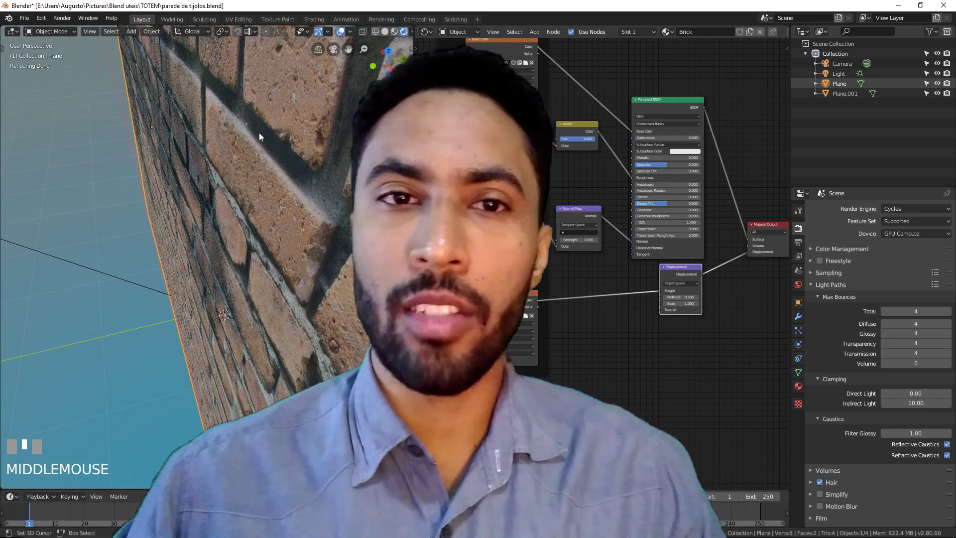
- View the brick wall plane through the scene camera (Numpad 0)
key(KP_0)
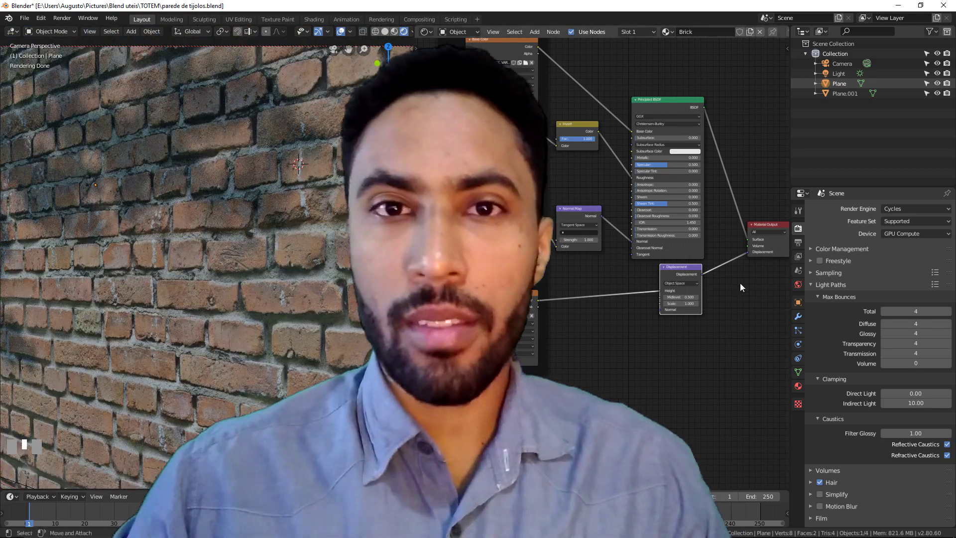
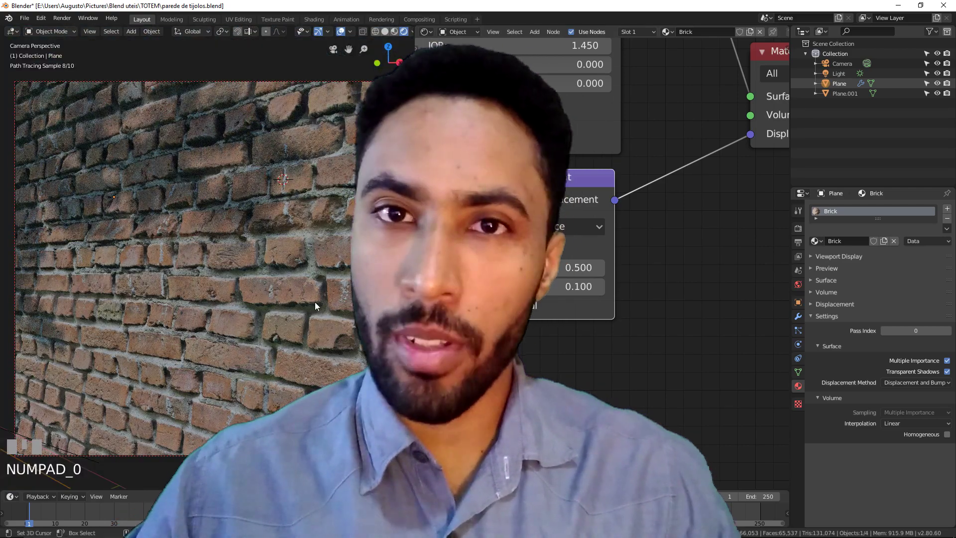
- Enable Adaptive on the Subdivision modifier, keeping Dicing Scale at 2.00
drag(801, 323, 827, 302)
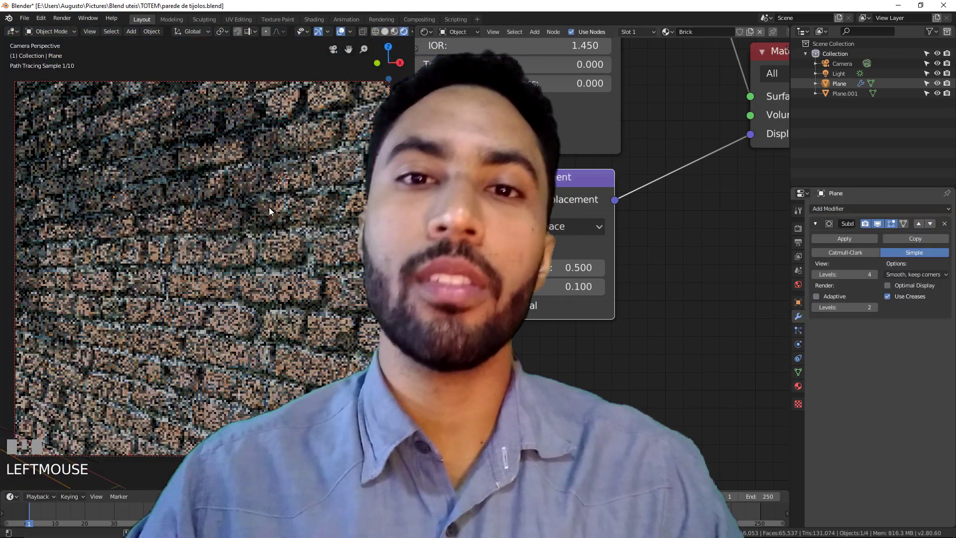
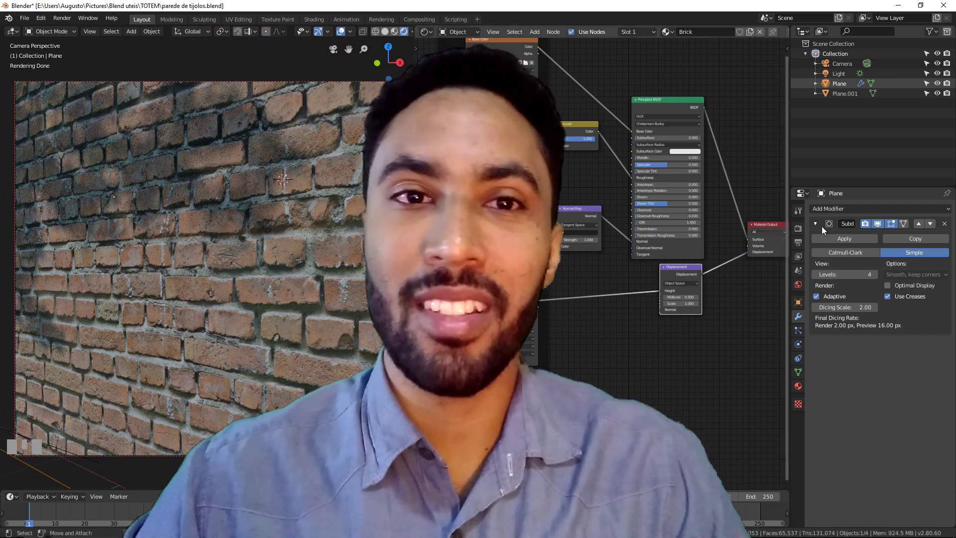
drag(806, 392, 710, 416)
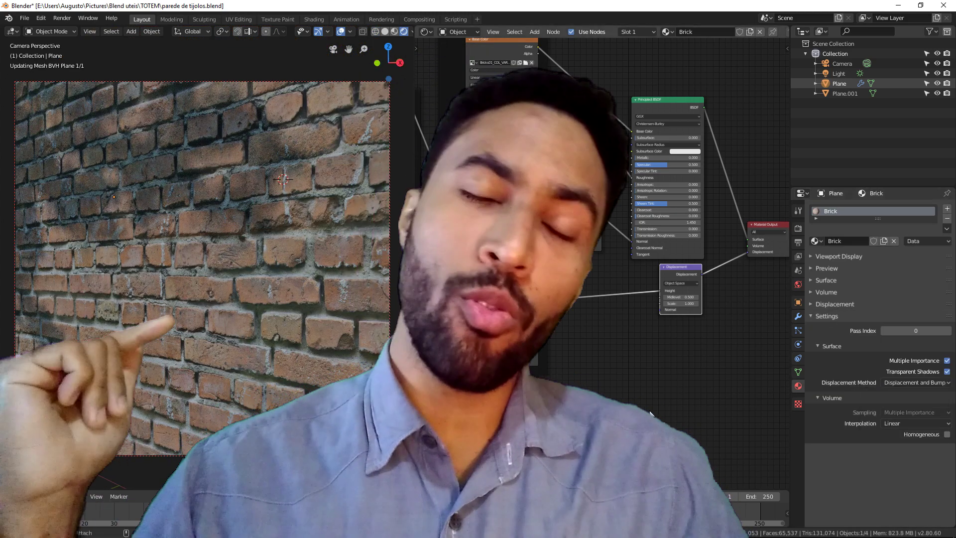
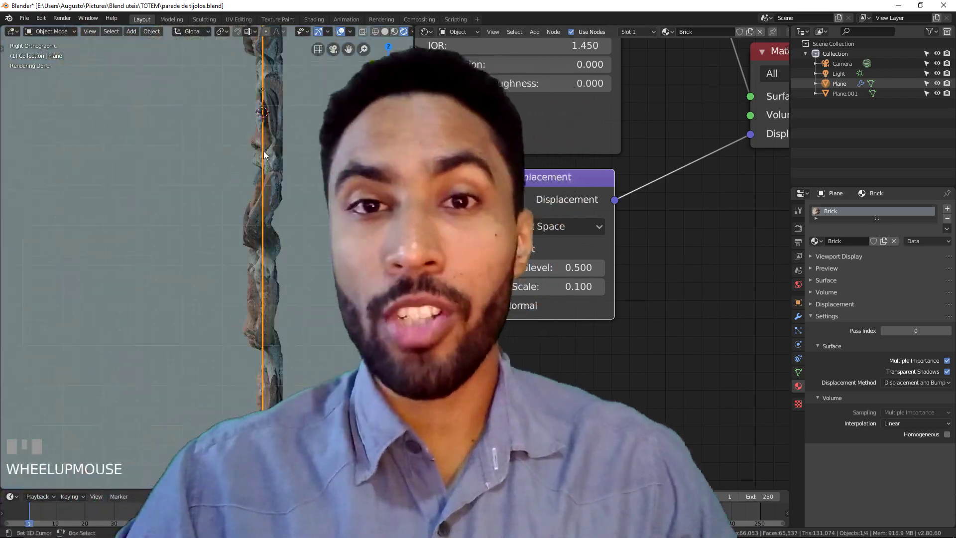
key(KP_0)
middle_click(292, 301)
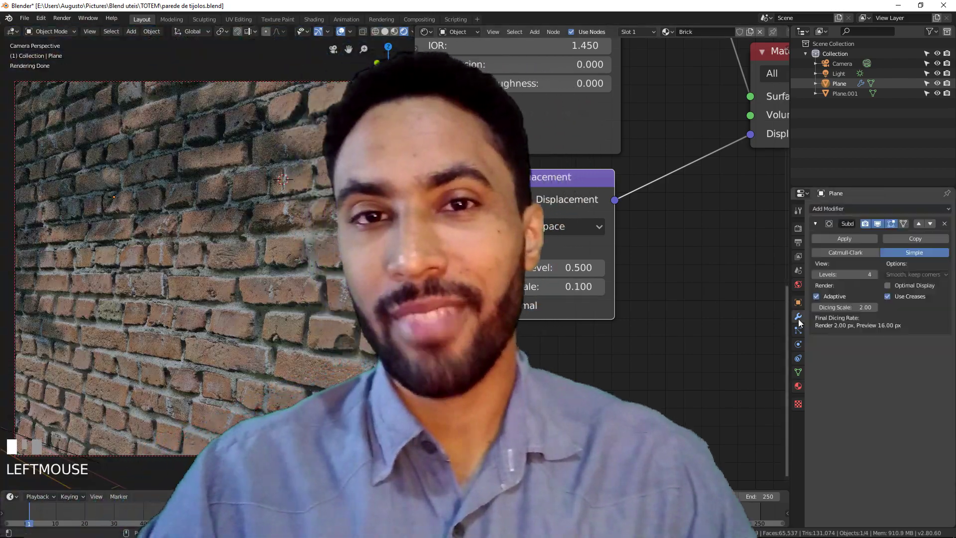